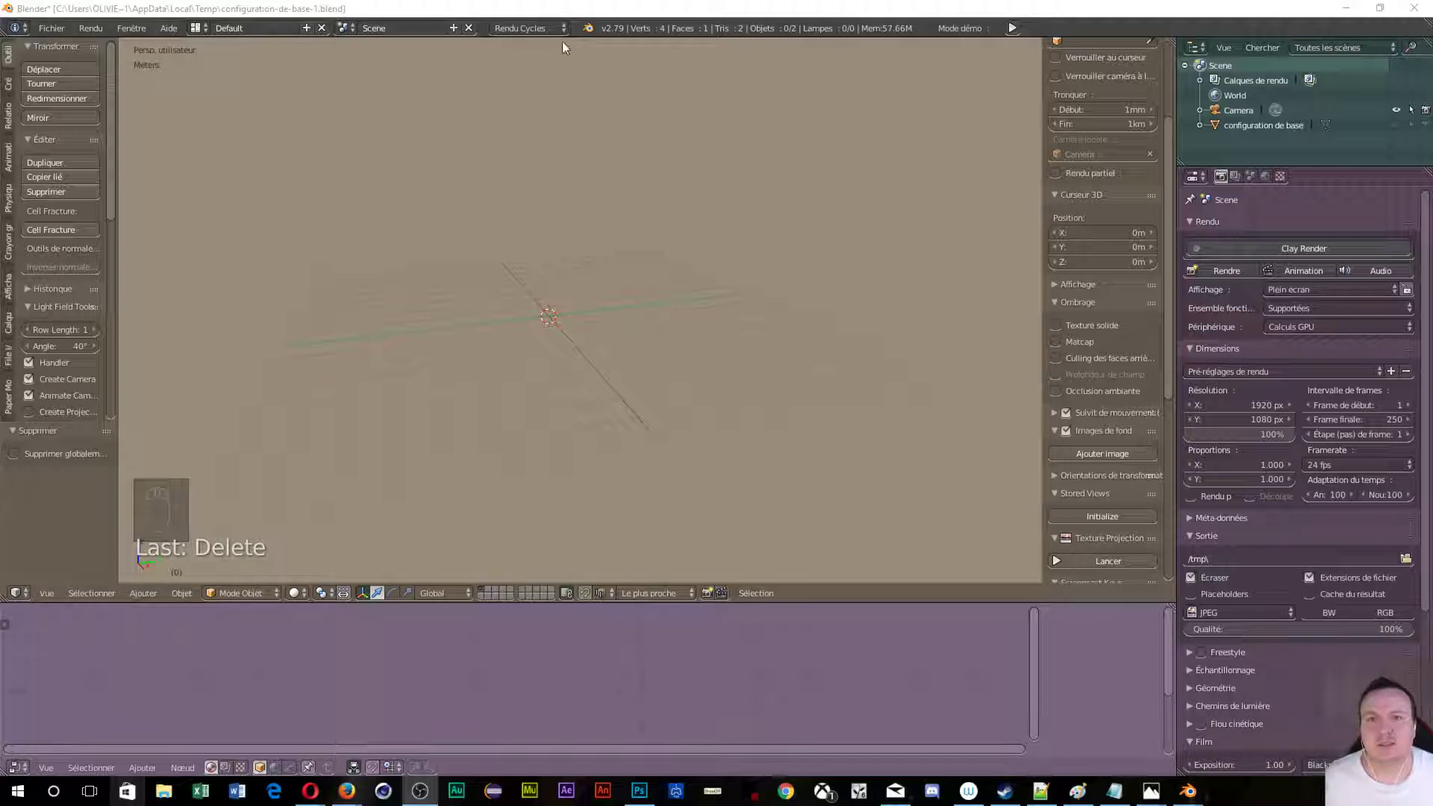
Dismiss the splash screen and bring up User Preferences on the Add-ons tab.
drag(593, 32, 918, 423)
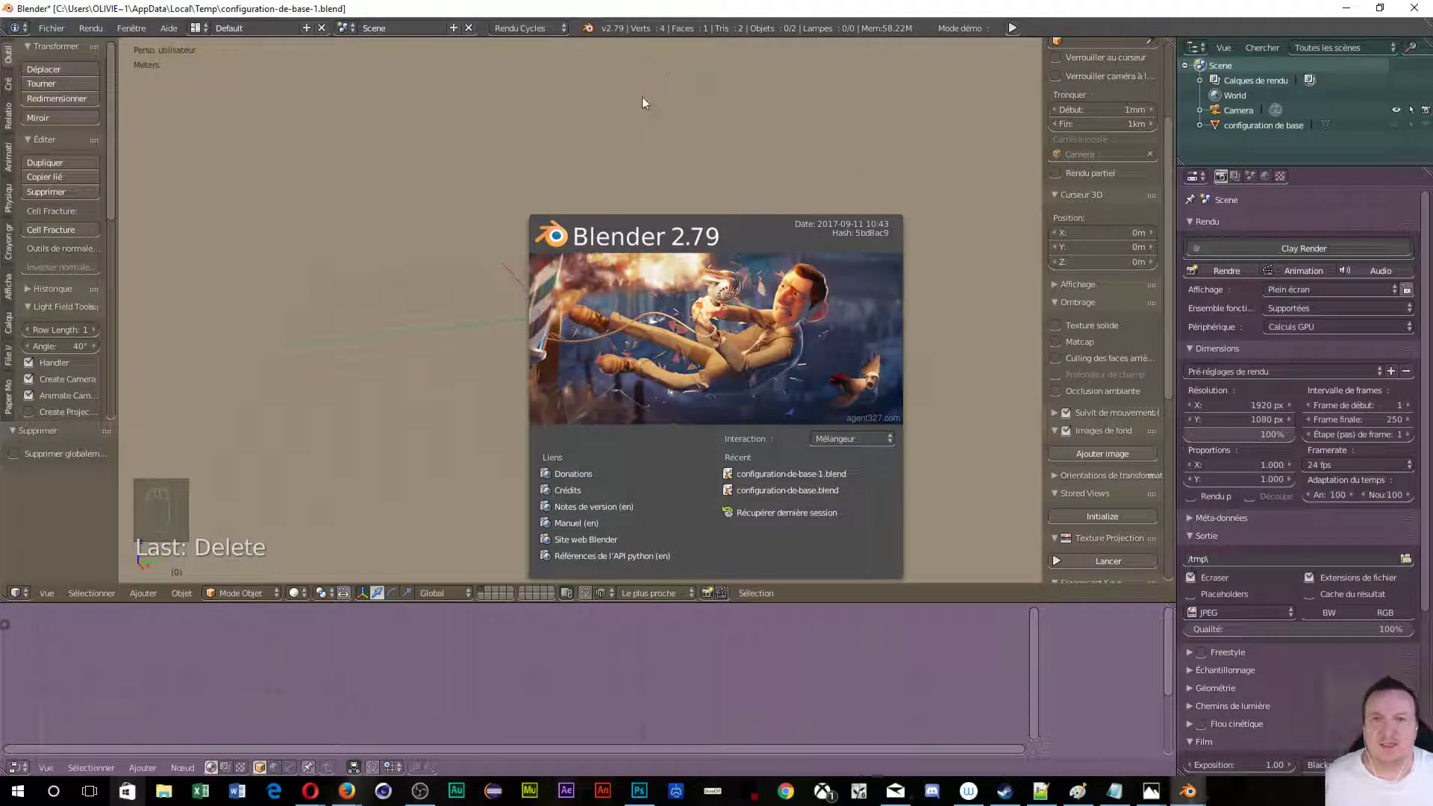
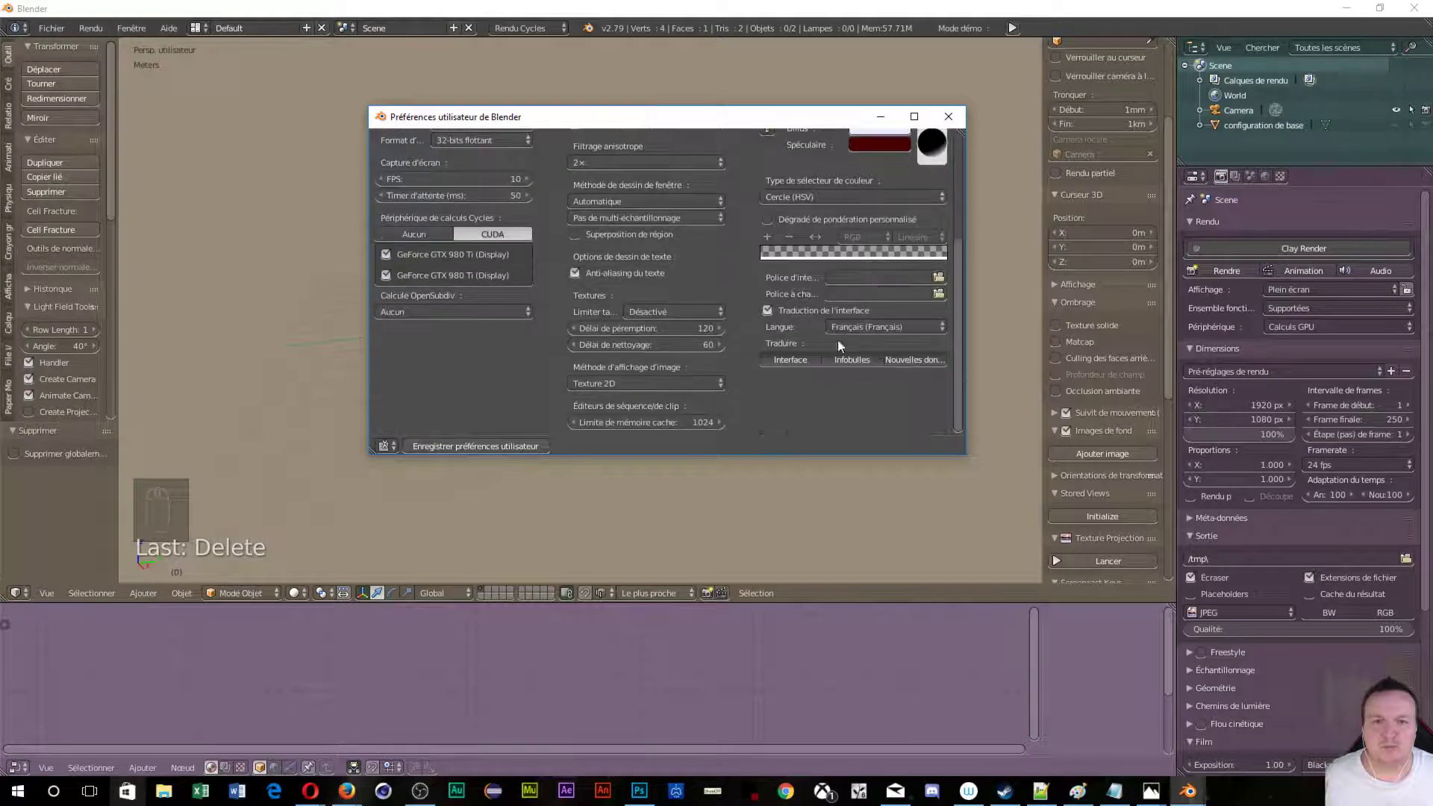
Uncheck 'Traduction de l'interface' so the UI reads in English, then reopen File > User Preferences.
middle_click(768, 312)
click(768, 311)
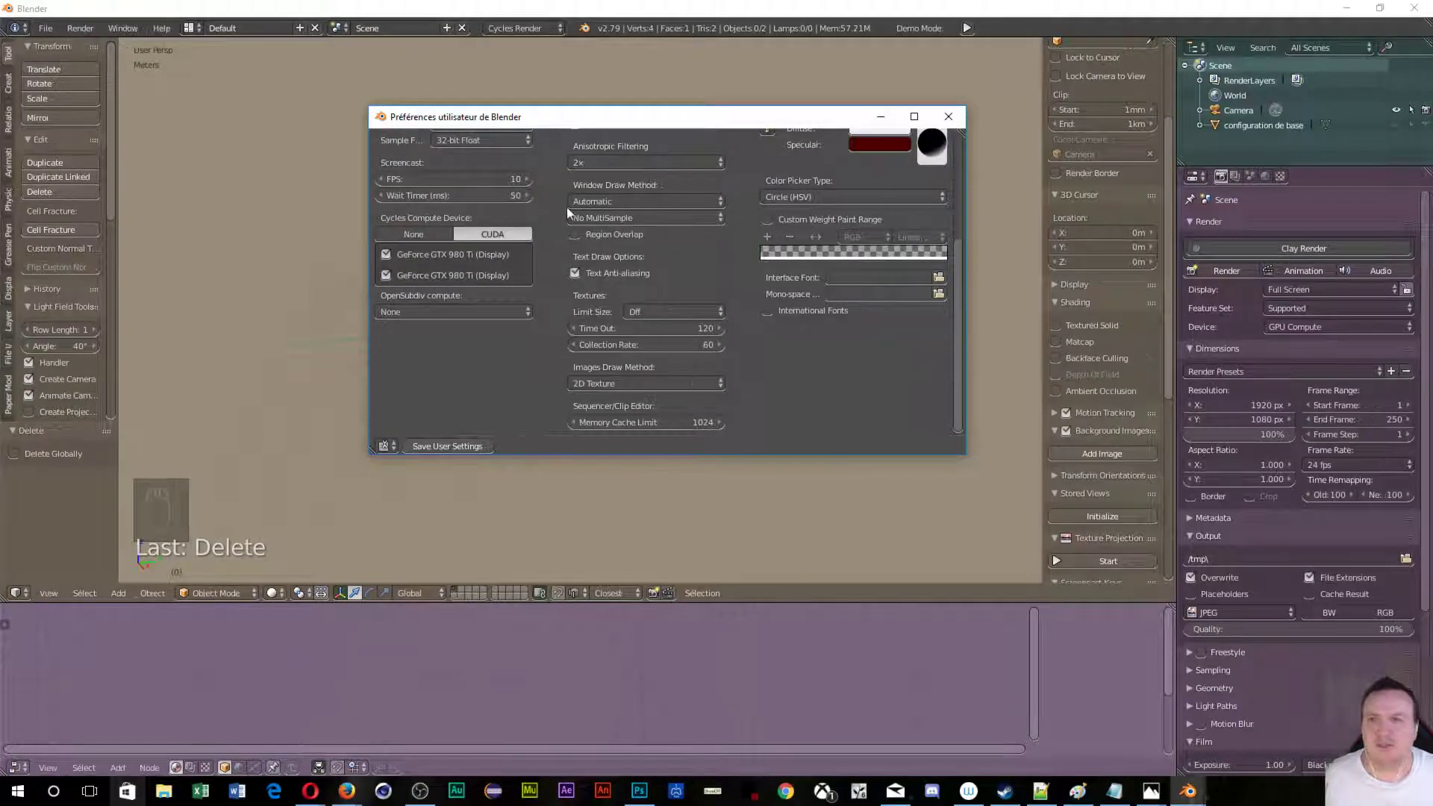
drag(346, 107, 68, 41)
drag(54, 38, 109, 235)
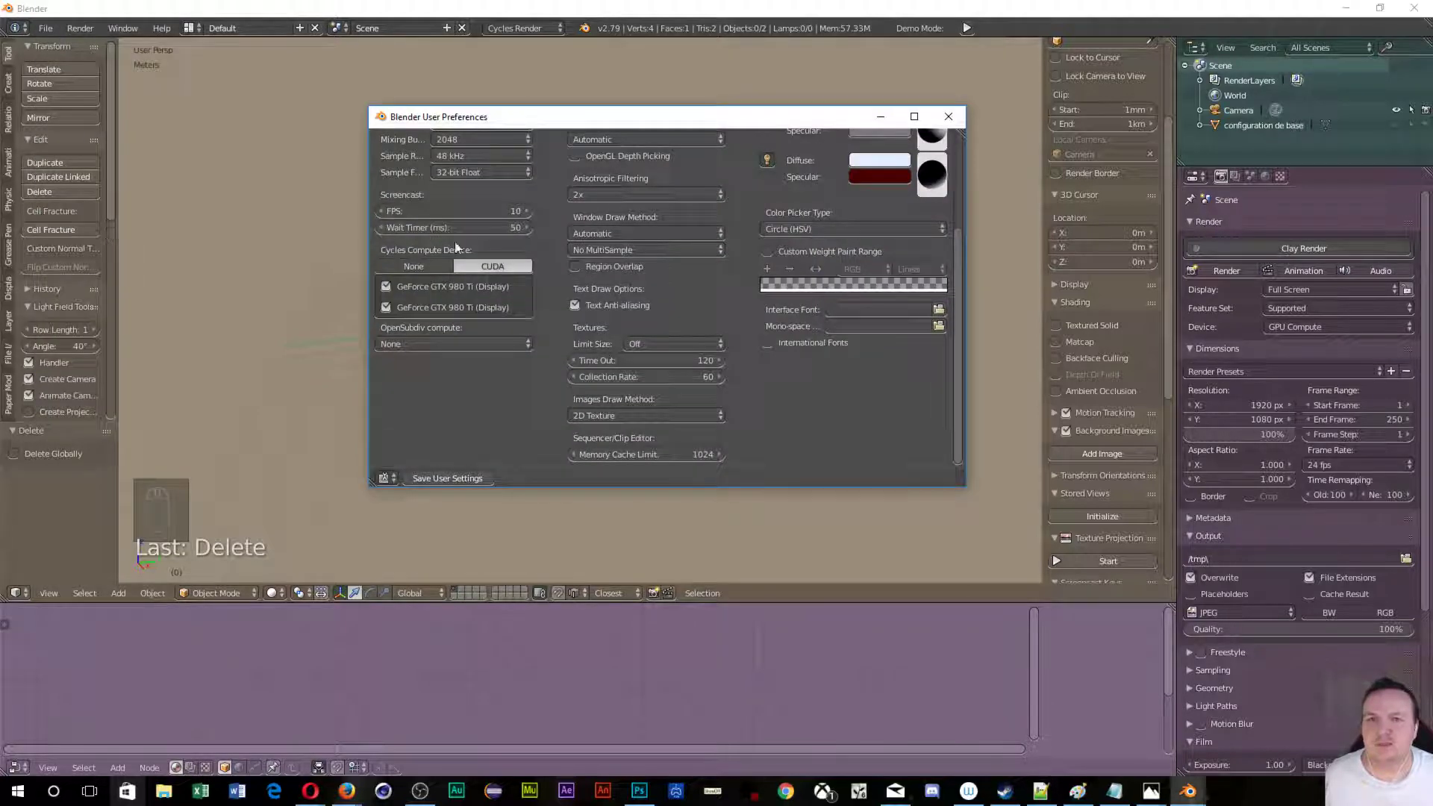
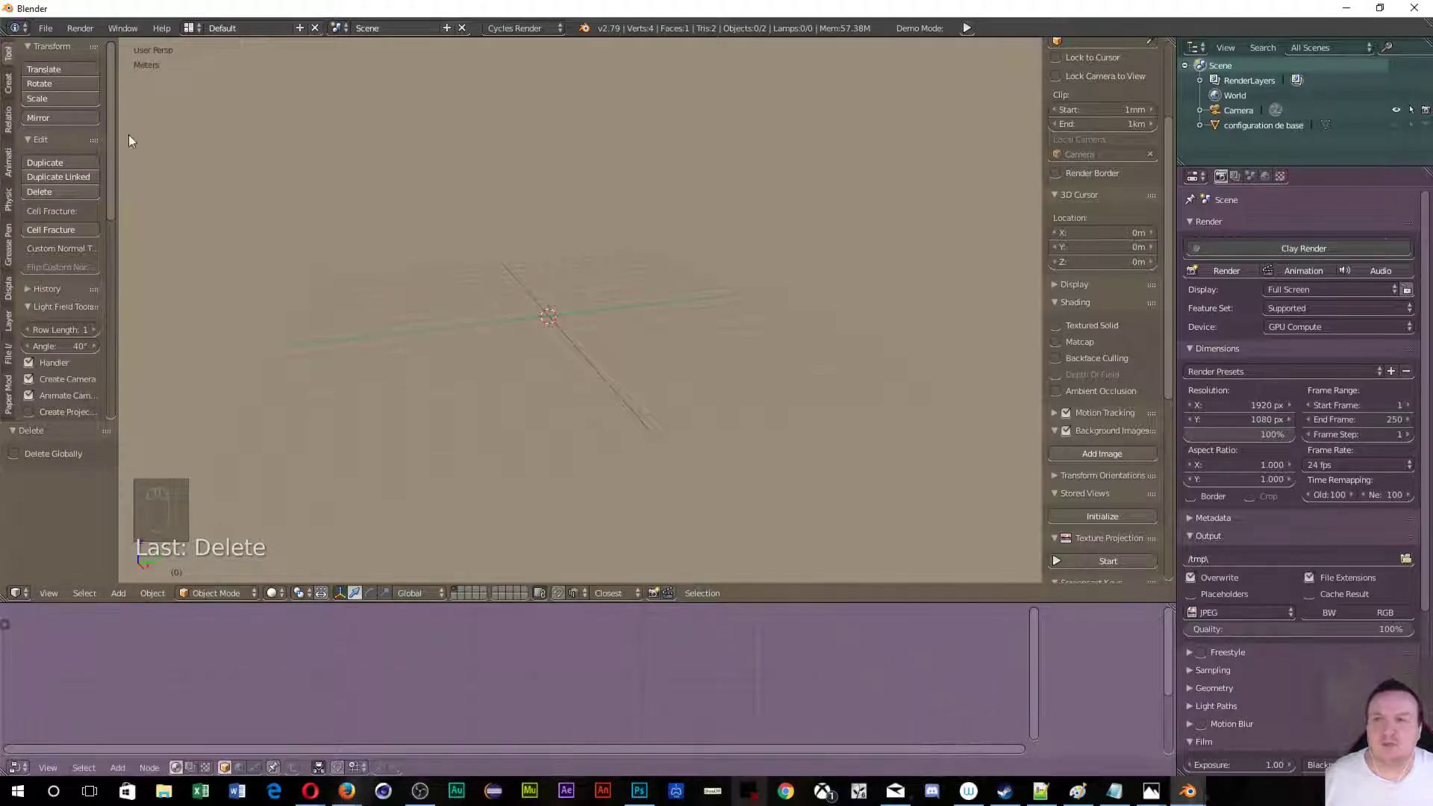
Reopen User Preferences from the File menu to re-enable French interface translation.
drag(45, 30, 86, 229)
middle_click(86, 229)
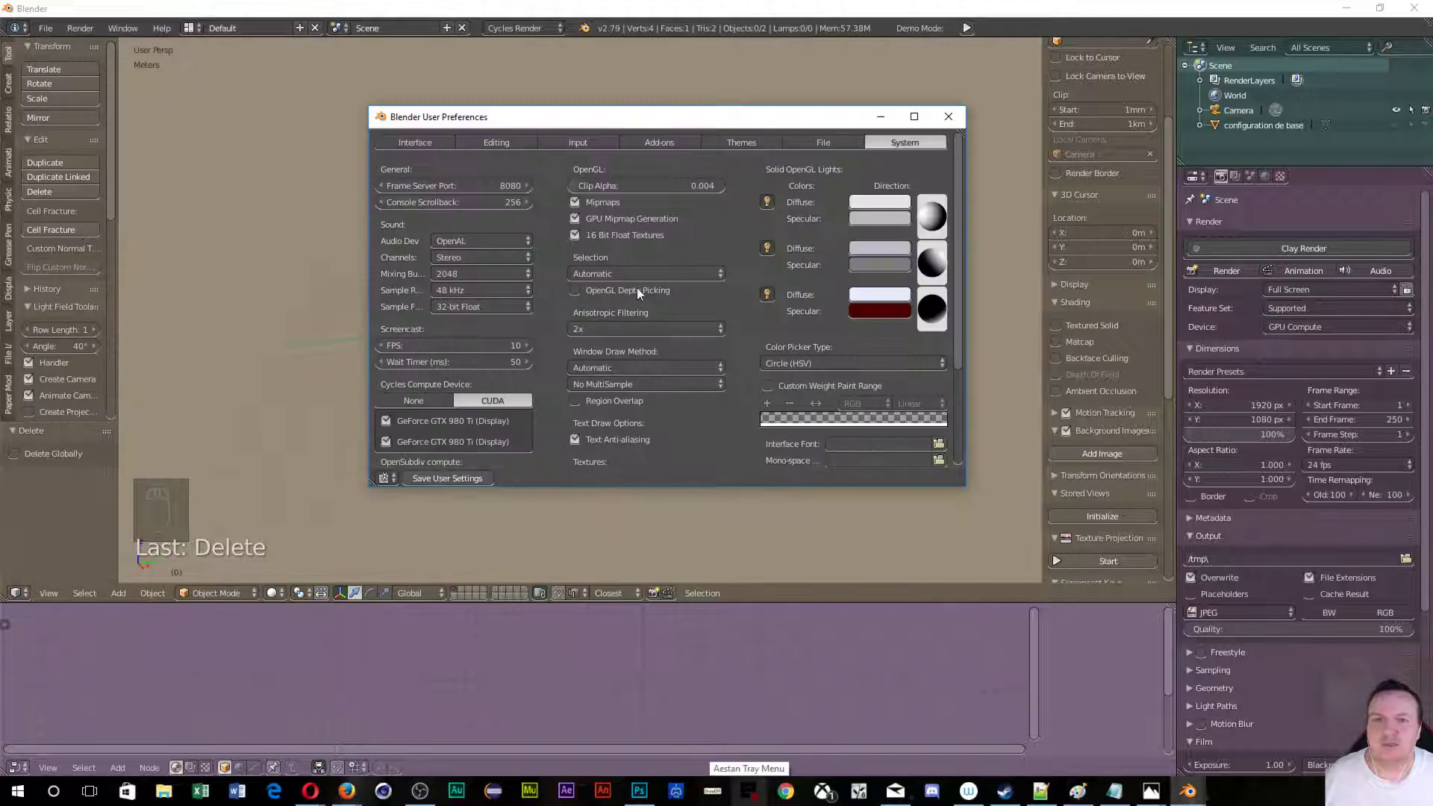
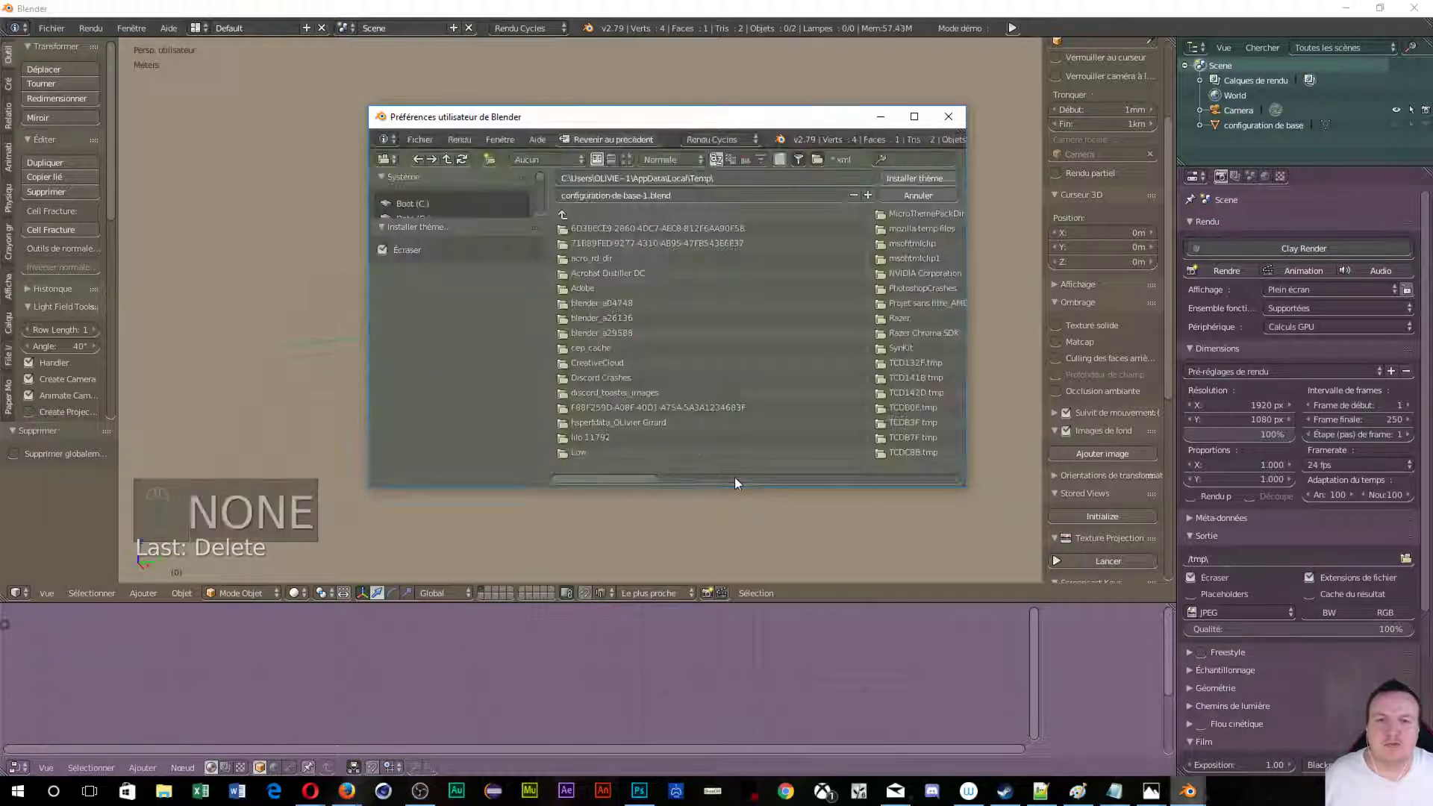
Cancel the theme file browser and close User Preferences, returning to the French 3D viewport.
drag(801, 497, 627, 486)
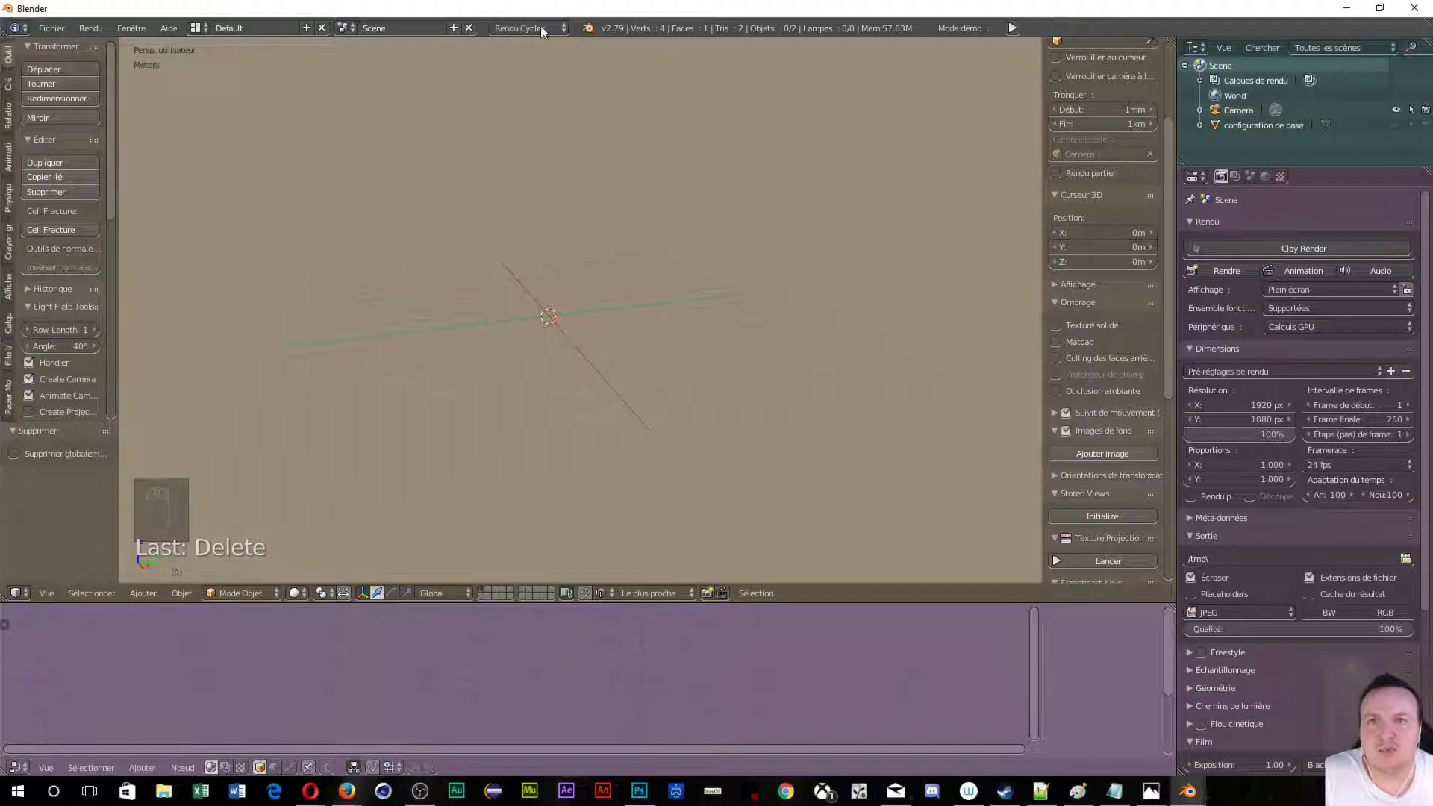
drag(567, 33, 559, 81)
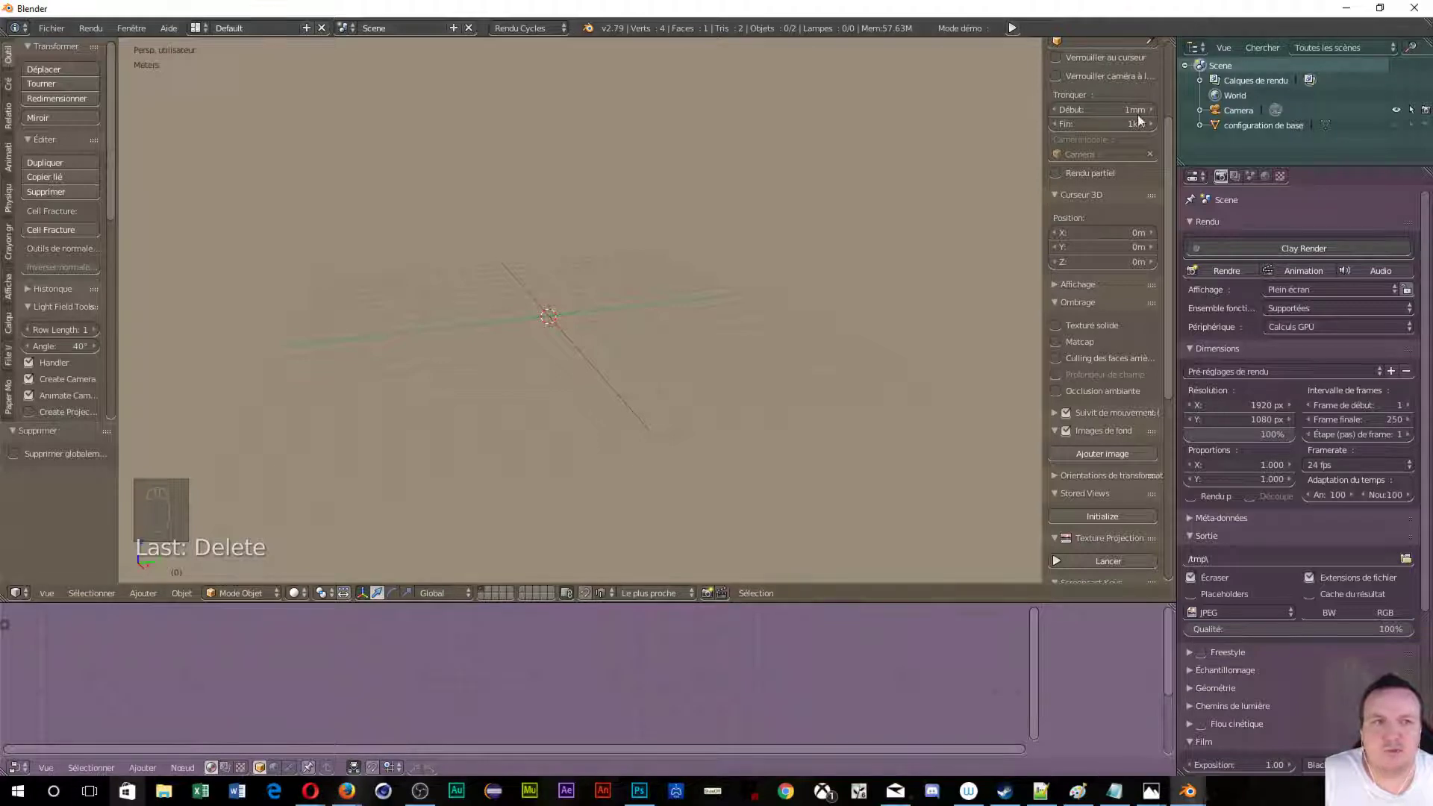
middle_click(65, 34)
drag(64, 34, 89, 256)
click(89, 255)
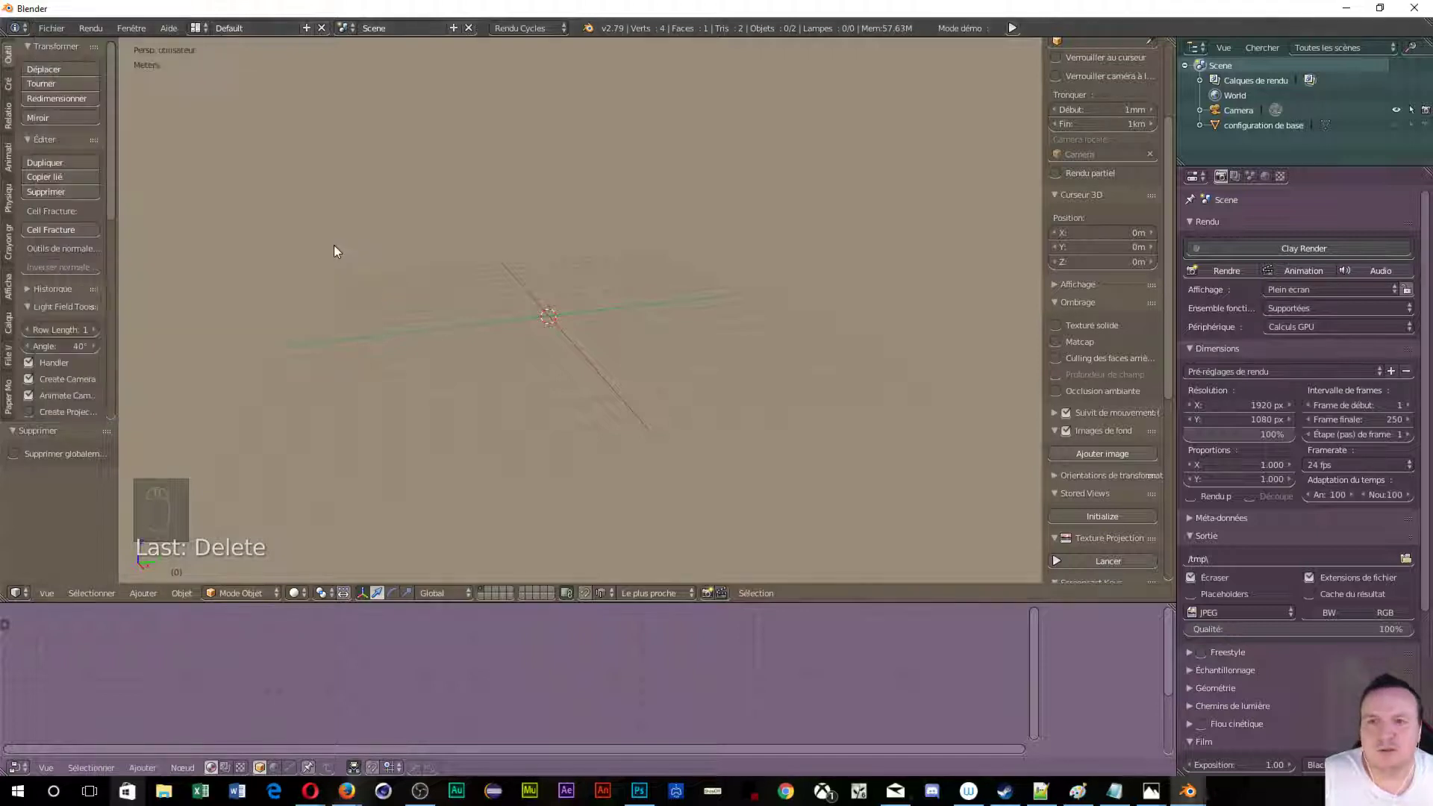